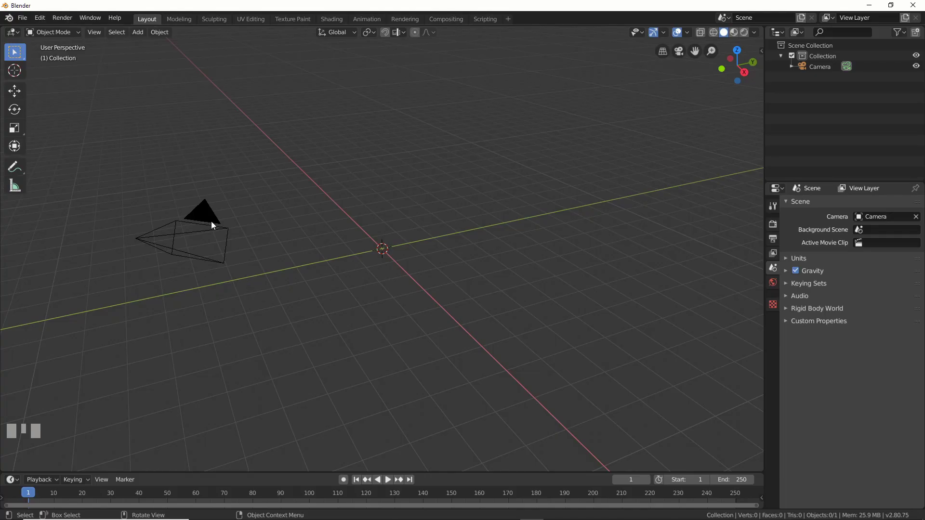
# - Reset the camera to the origin and rotate it 90 degrees about X
pyautogui.click(207, 214)
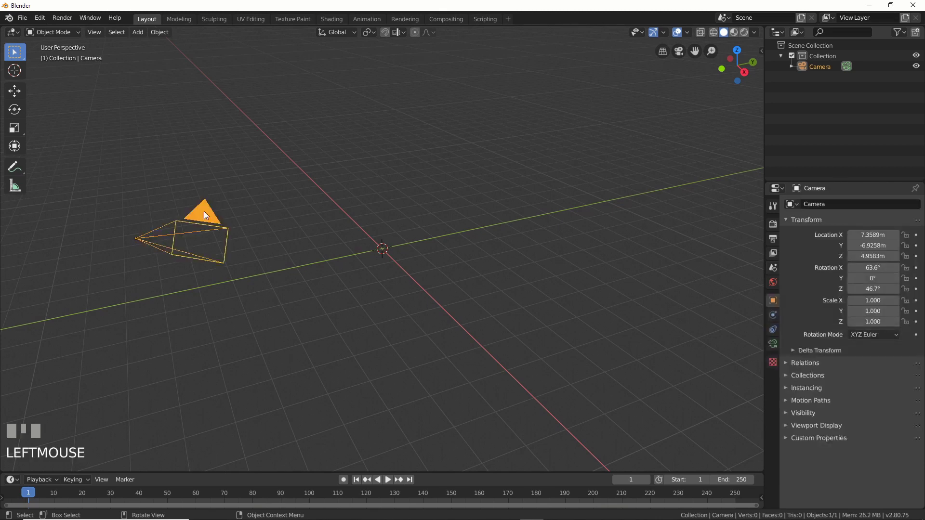
pyautogui.press('alt+g')
pyautogui.press('alt+r')
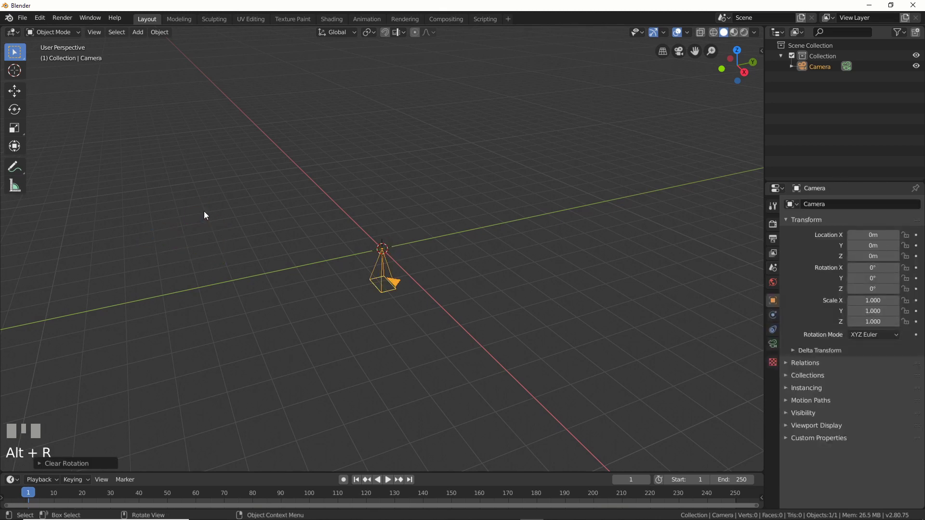
pyautogui.press('r')
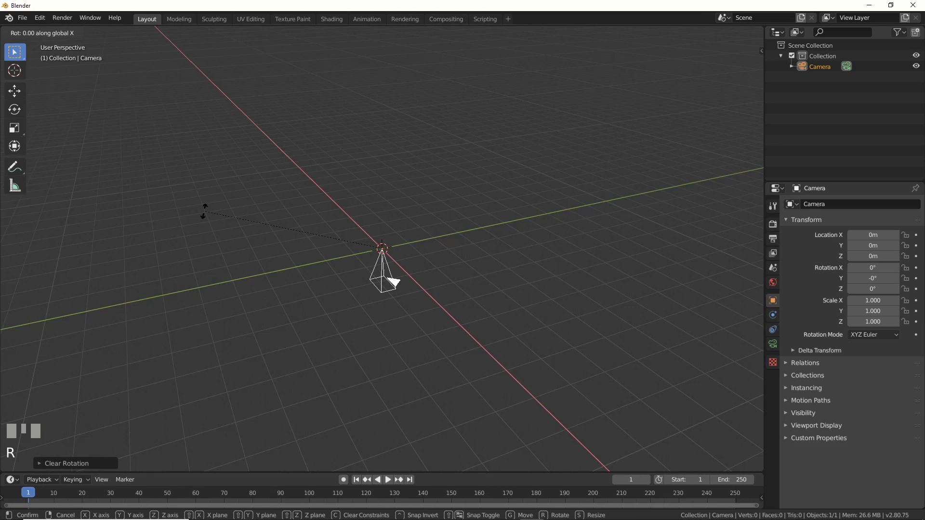
pyautogui.press('Return')
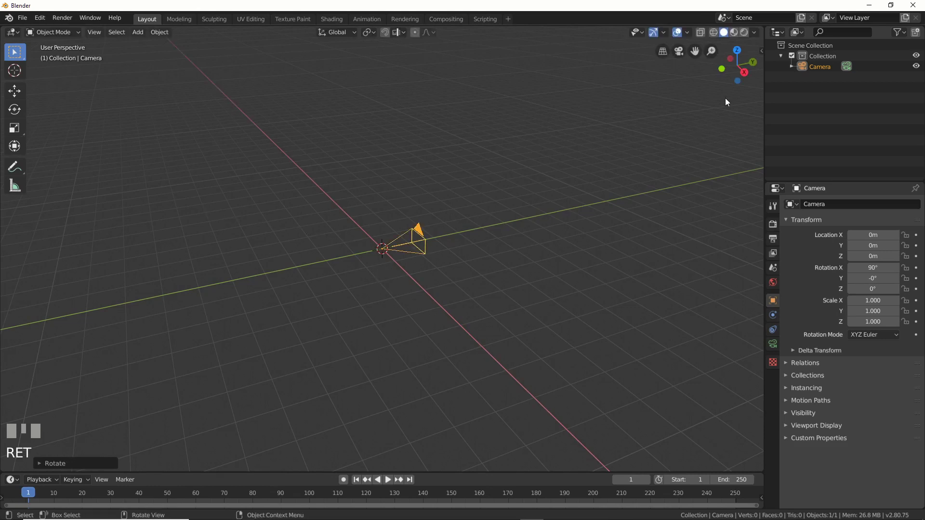
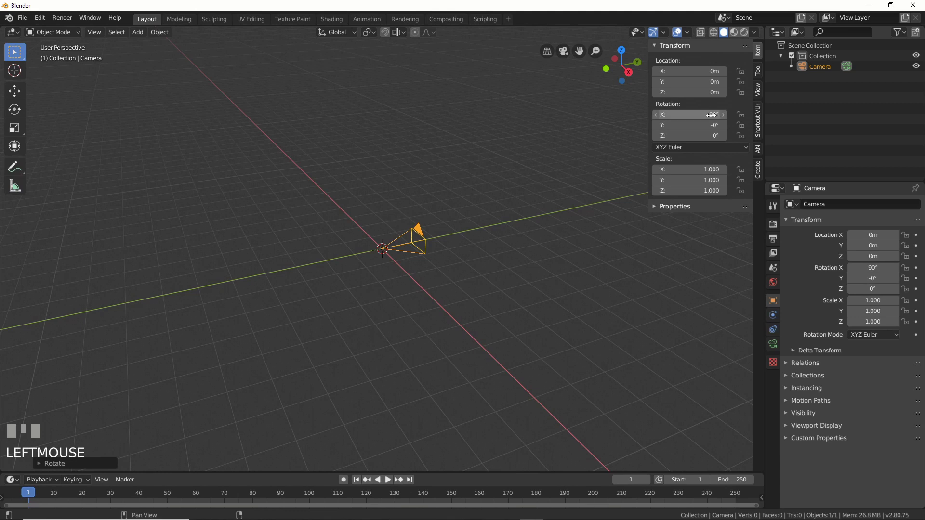
# - Frame the camera in the viewport and reveal the sidebar
pyautogui.moveTo(528, 225); pyautogui.dragTo(775, 348)
pyautogui.press('n')
pyautogui.press('KP_0')
# - Look through the camera and enable Background Images with a new image slot
pyautogui.click(775, 349)
pyautogui.click(798, 375)
pyautogui.click(789, 376)
pyautogui.click(845, 390)
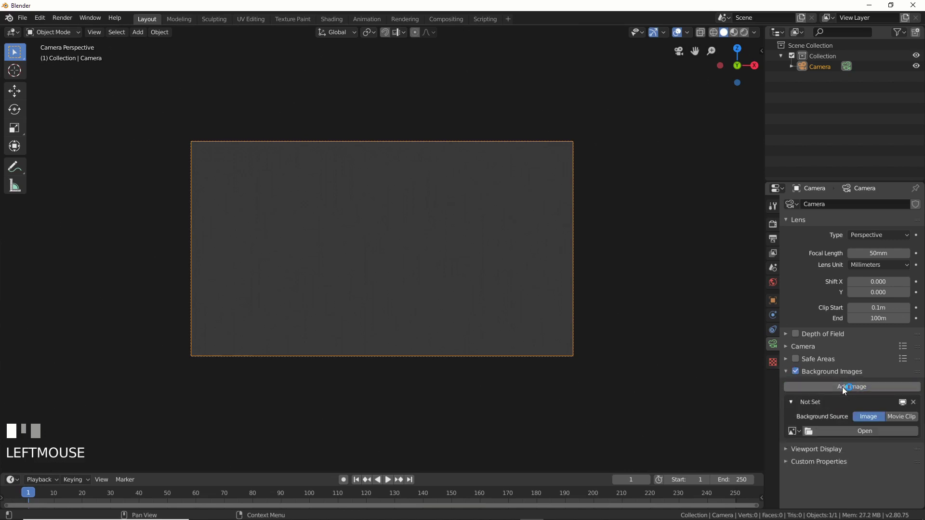
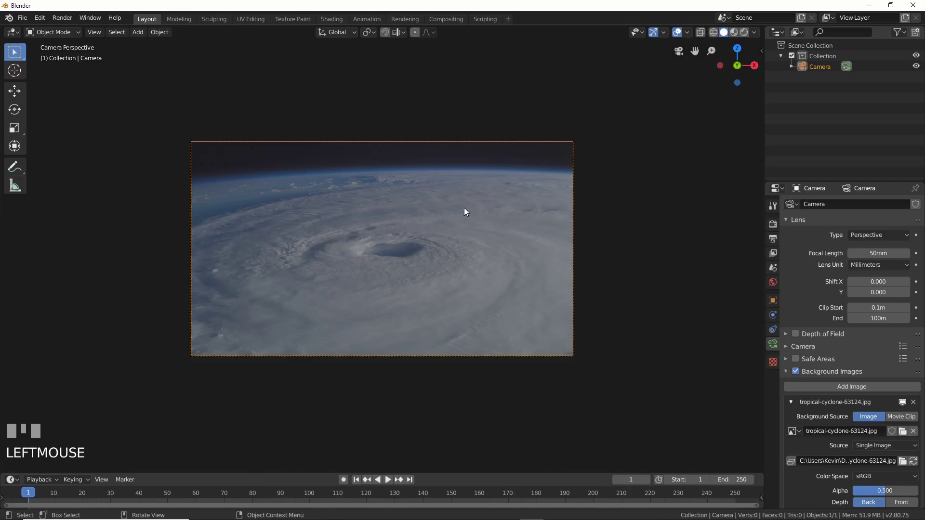
# - Enable Lock Camera to View and line the origin up with the cyclone's eye
pyautogui.press('n')
pyautogui.moveTo(689, 160); pyautogui.dragTo(745, 175)
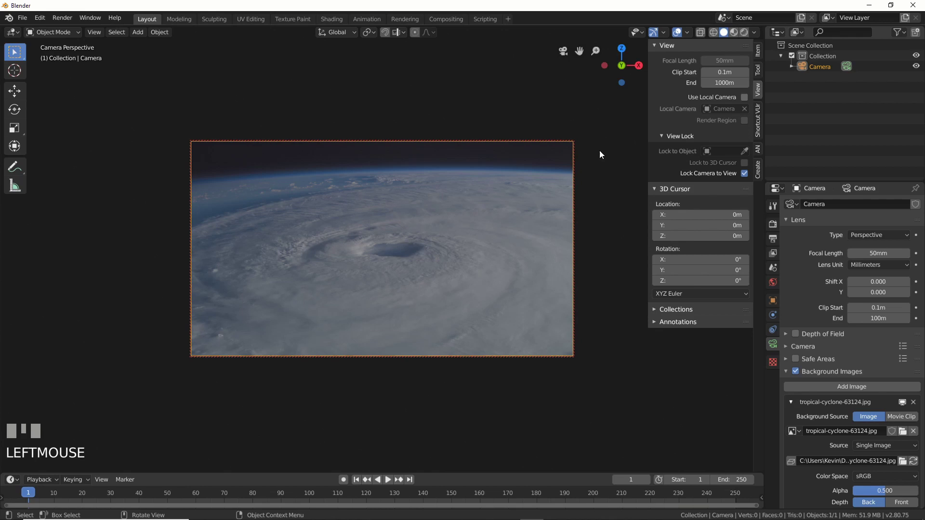
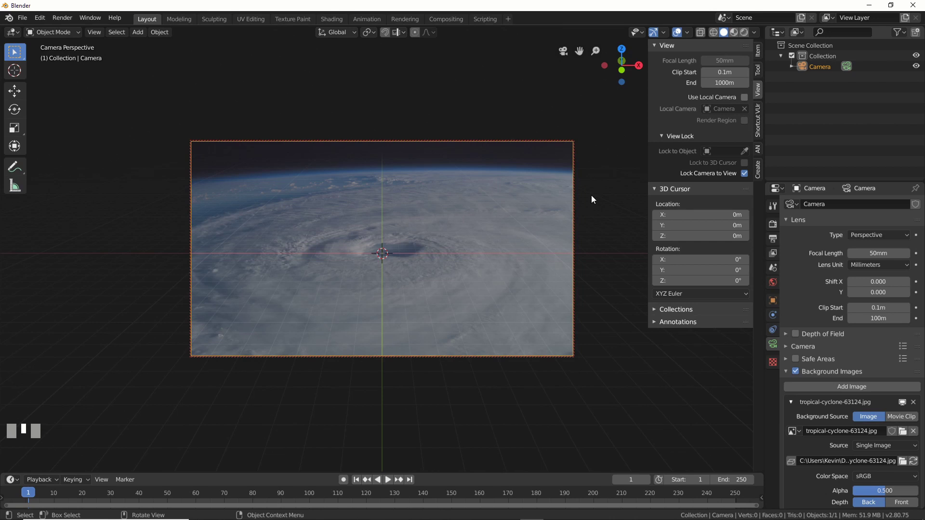
pyautogui.click(596, 198)
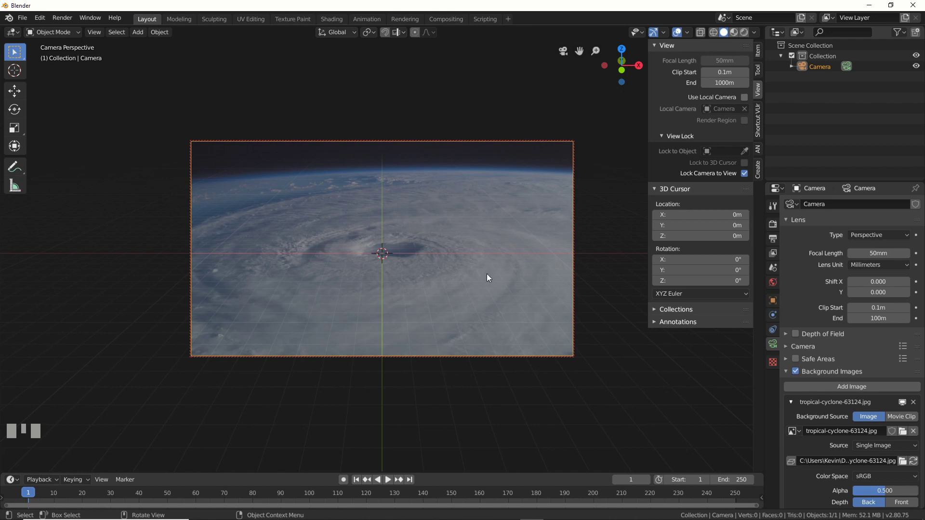
# - Add a Grid mesh and scale it up until it fills the camera frame
pyautogui.click(156, 79)
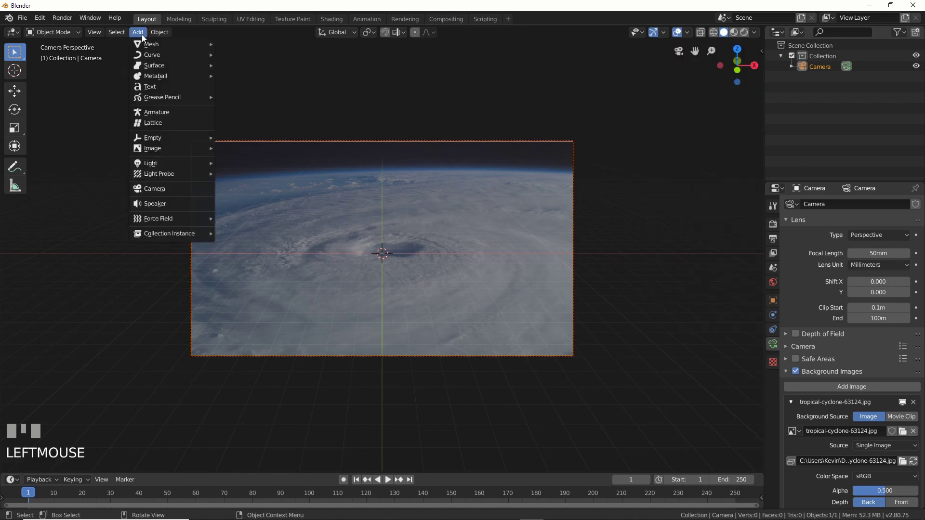
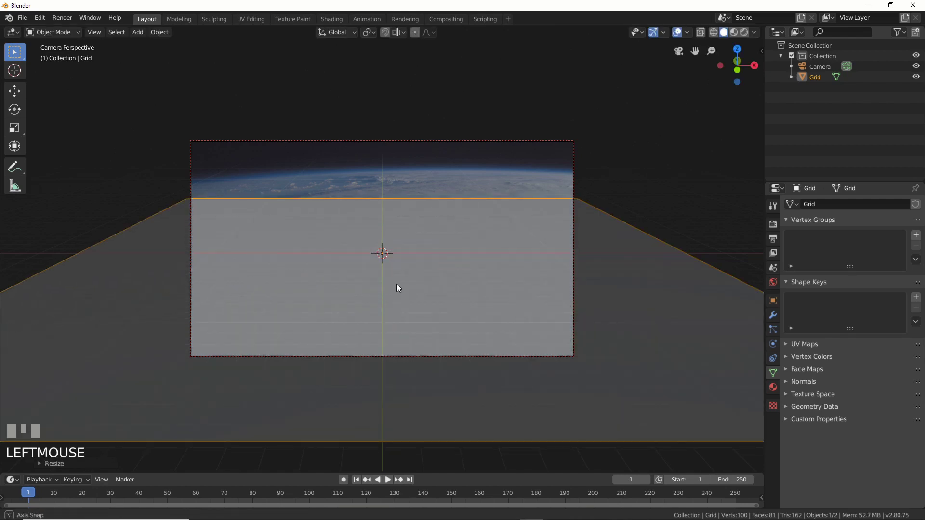
pyautogui.moveTo(400, 288); pyautogui.dragTo(452, 305)
pyautogui.press('s')
pyautogui.click(452, 304)
pyautogui.press('s')
pyautogui.click(509, 291)
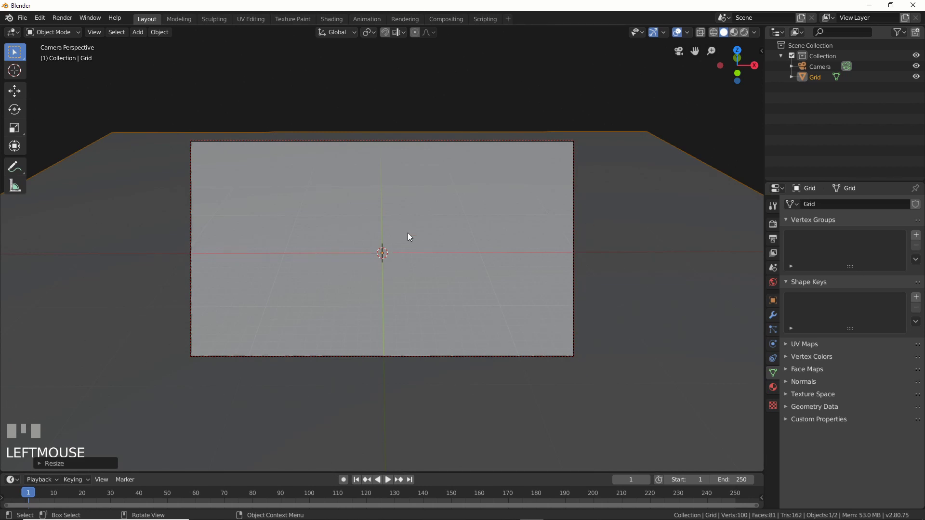
# - Subdivide the grid mesh in Edit Mode to about 10,000 vertices and change viewport shading
pyautogui.press('Tab')
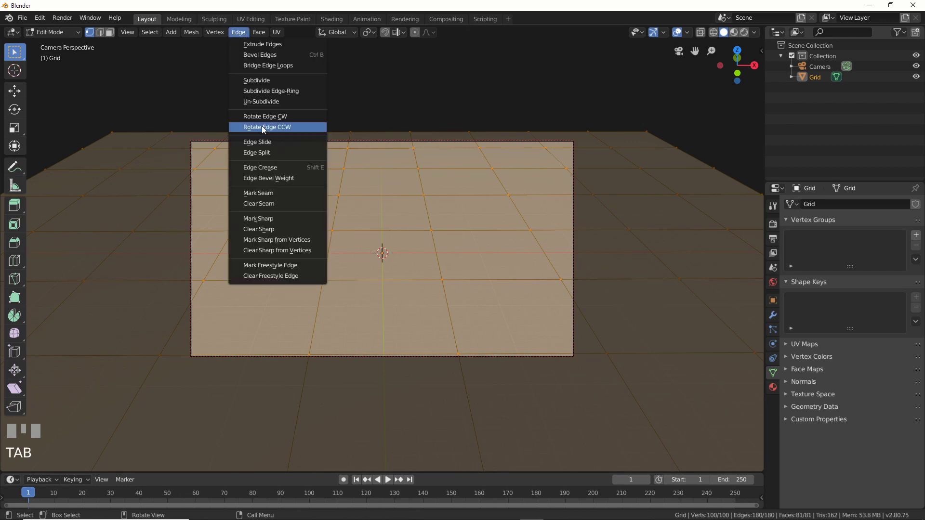
pyautogui.moveTo(279, 84); pyautogui.dragTo(437, 227)
pyautogui.press('Tab')
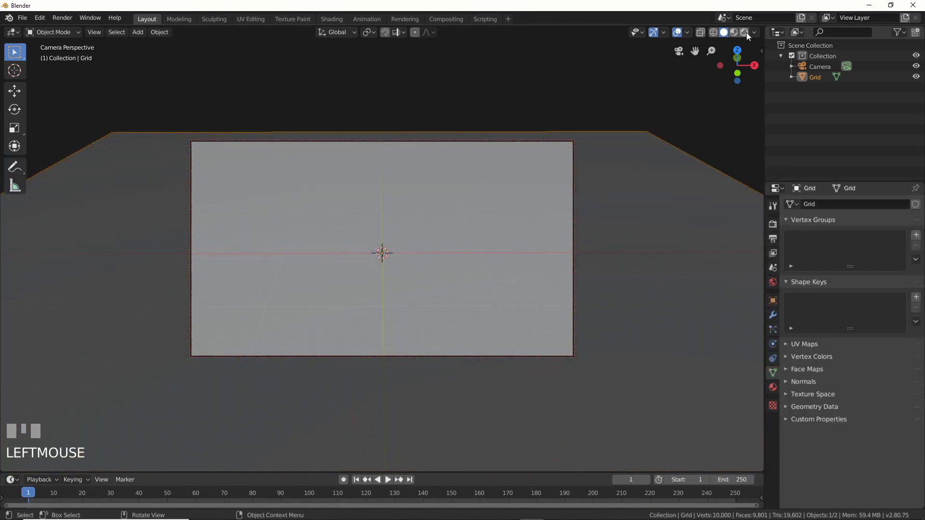
pyautogui.click(746, 37)
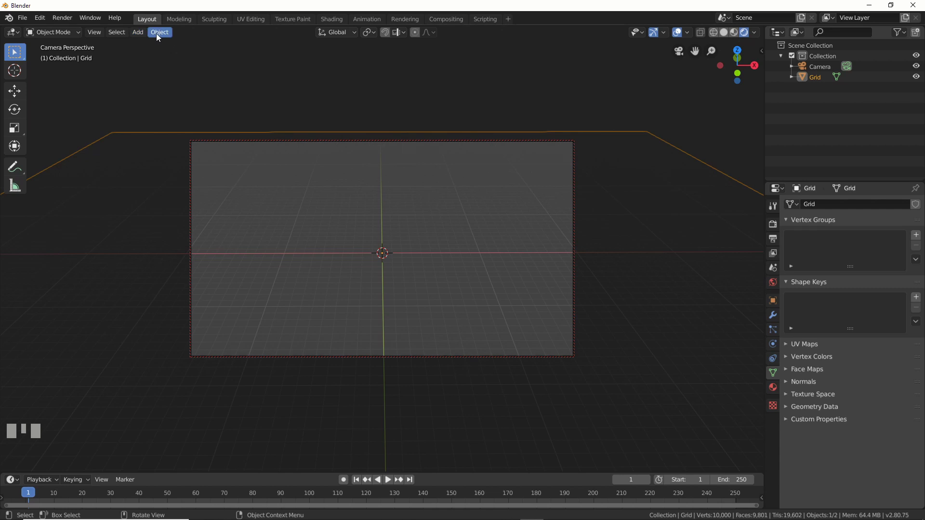
# - Swap Principled BSDF for Emission fed by an Image Texture of the cyclone photo
pyautogui.click(351, 170)
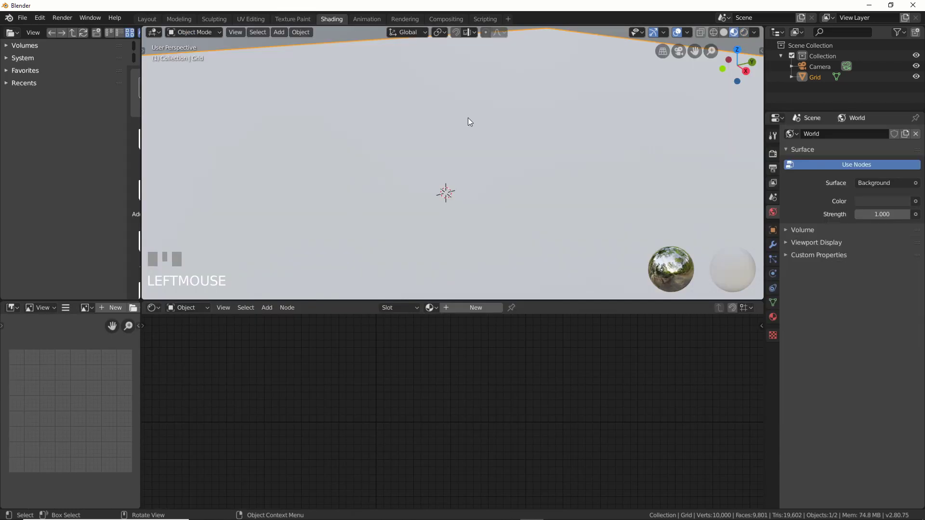
pyautogui.press('KP_0')
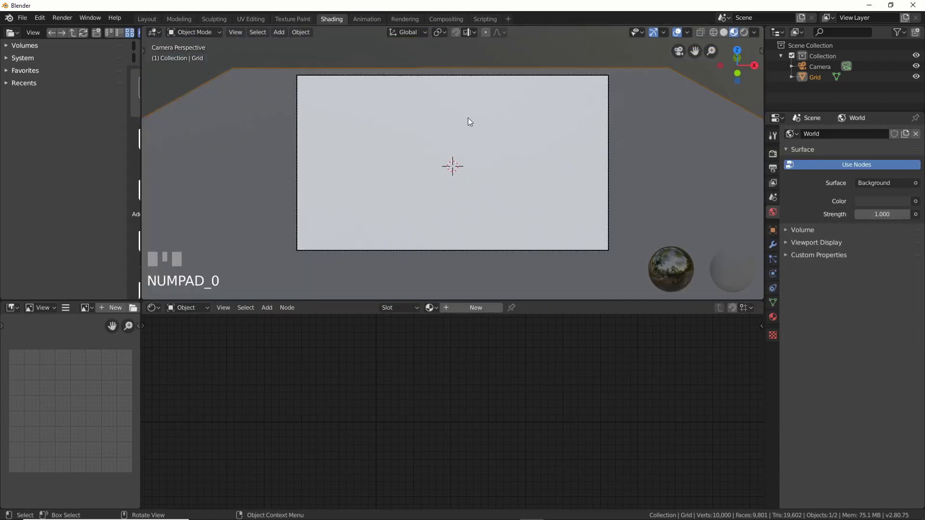
pyautogui.click(478, 312)
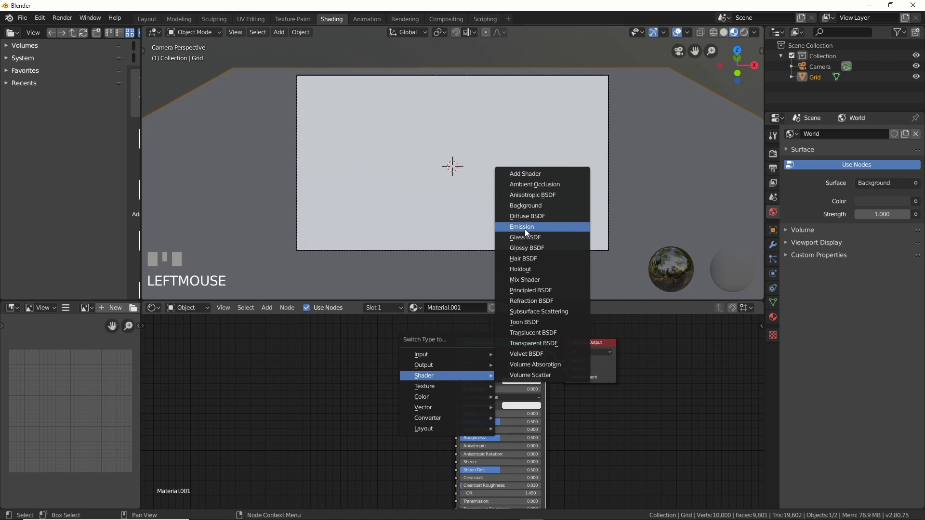
pyautogui.press('shift+s')
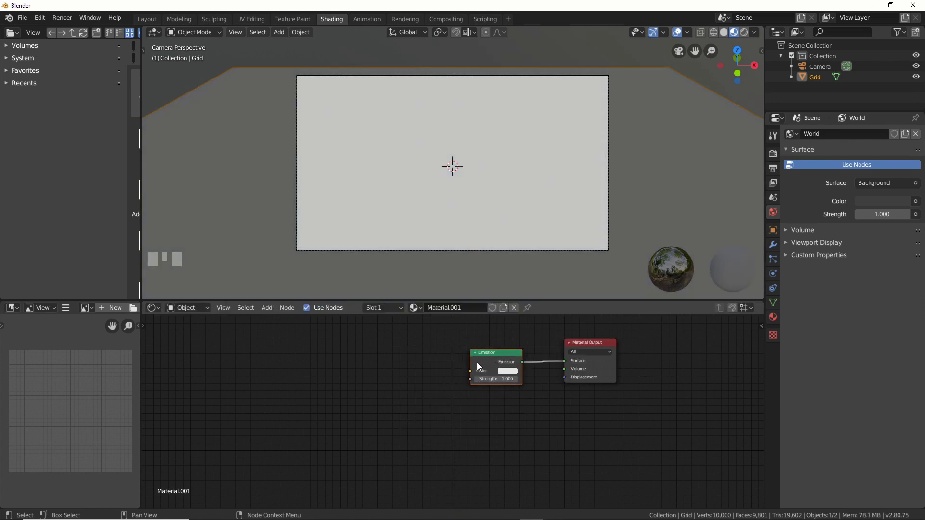
pyautogui.press('ctrl+t')
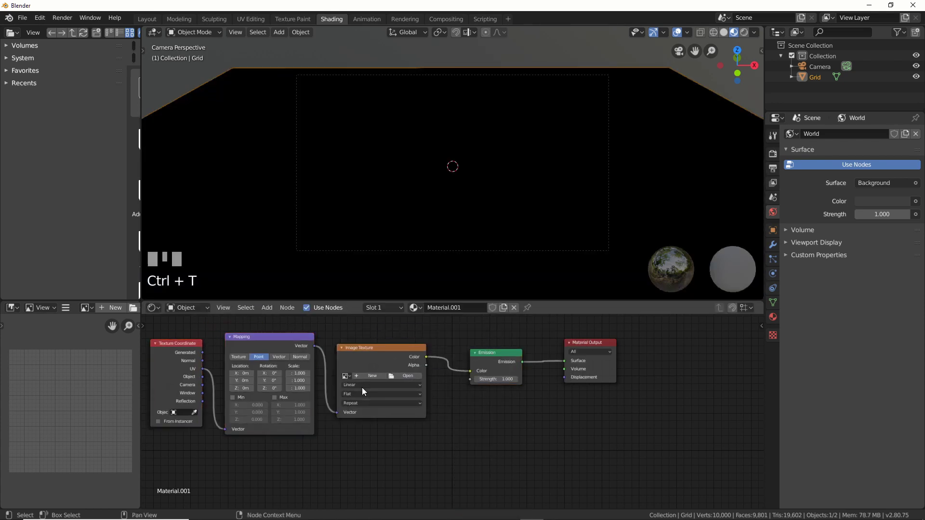
pyautogui.click(391, 385)
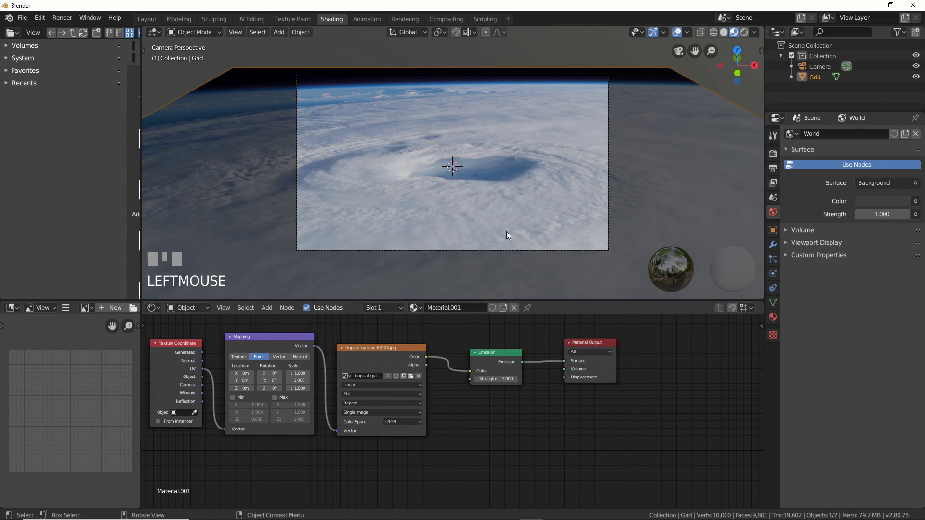
# - Select the whole grid in Edit Mode and apply UV > Project From View
pyautogui.press('Tab')
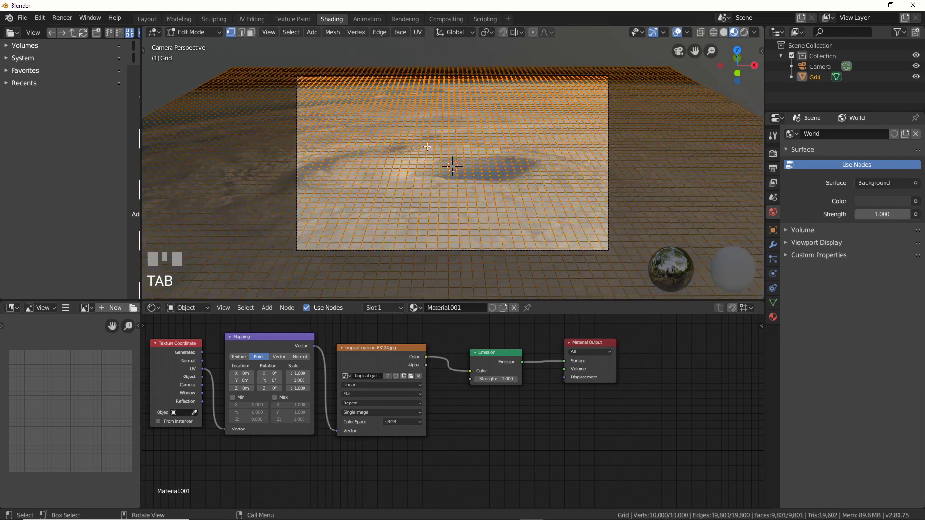
pyautogui.click(447, 142)
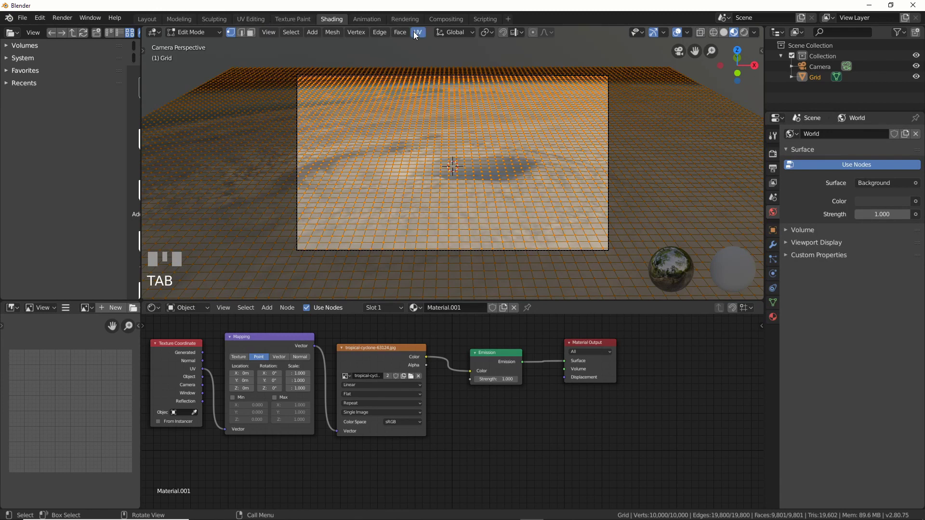
pyautogui.moveTo(425, 57); pyautogui.dragTo(444, 144)
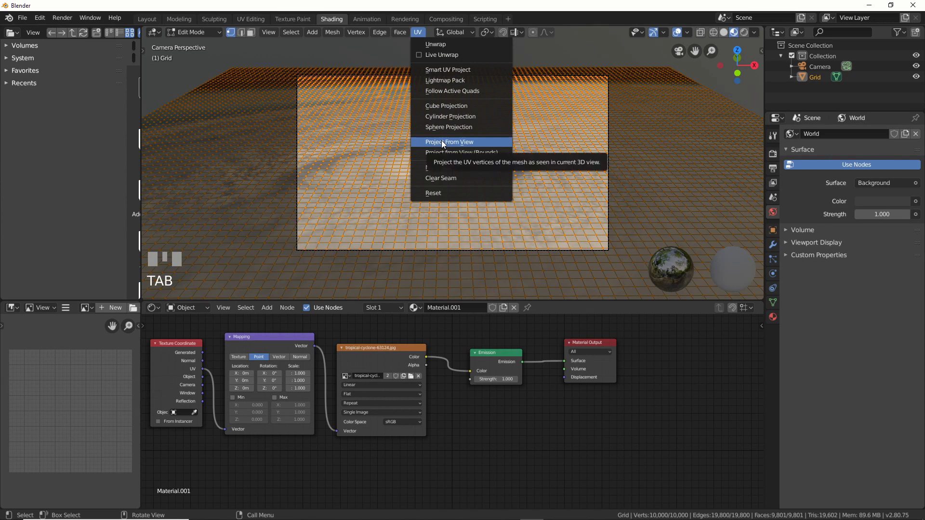
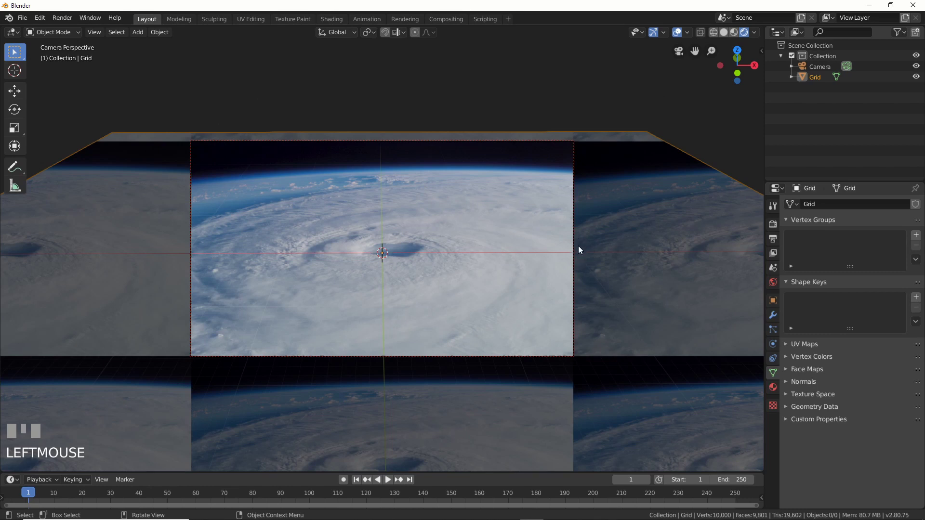
pyautogui.scroll(-3)
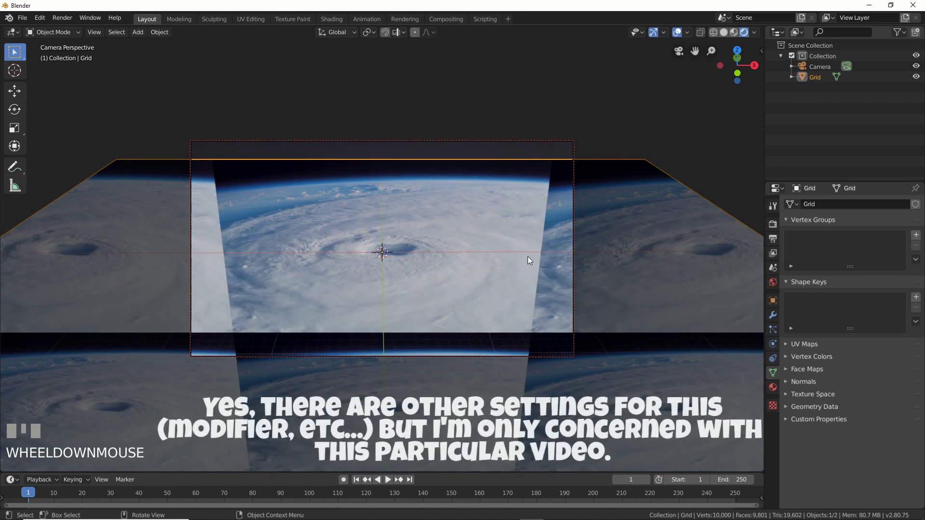
pyautogui.scroll(3)
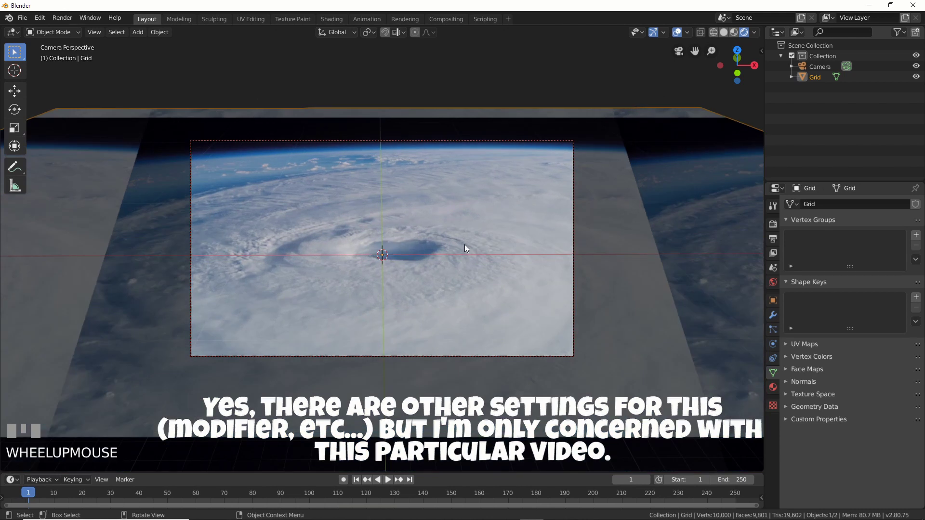
pyautogui.scroll(-3)
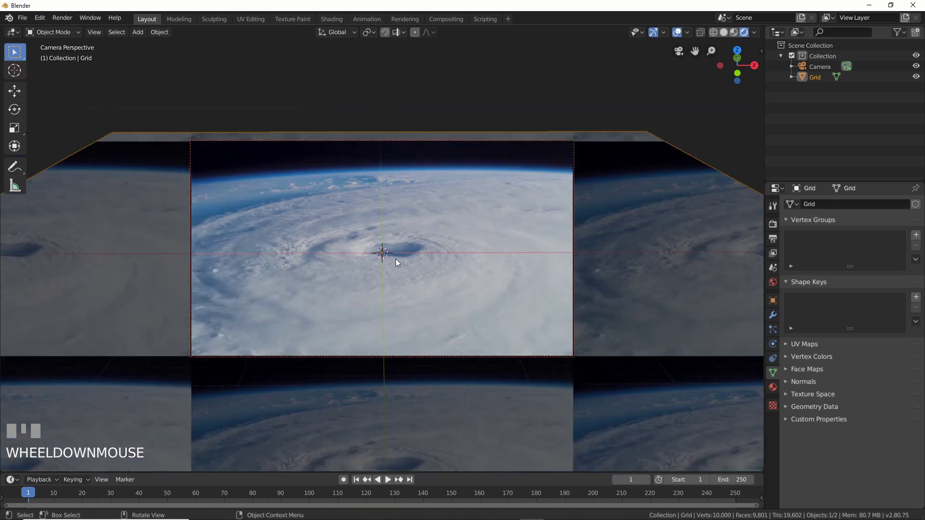
pyautogui.click(497, 237)
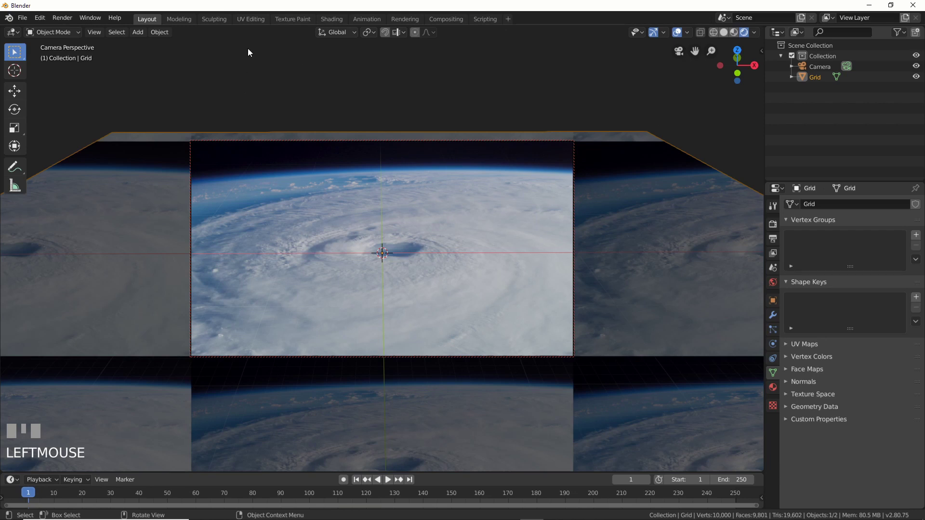
# - Add a lattice, scale it to span the grid plane and flatten it on Z
pyautogui.press('Tab')
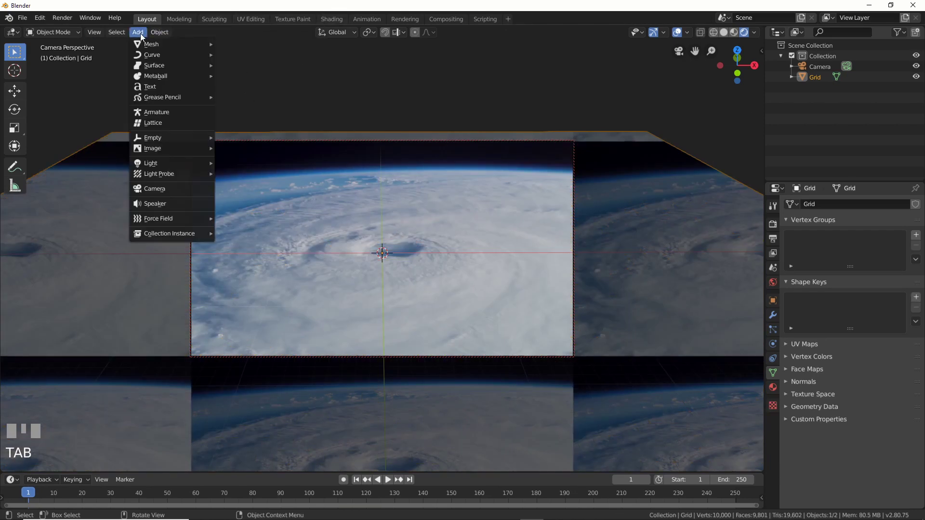
pyautogui.moveTo(160, 124); pyautogui.dragTo(233, 210)
pyautogui.press('s')
pyautogui.moveTo(176, 205); pyautogui.dragTo(338, 211)
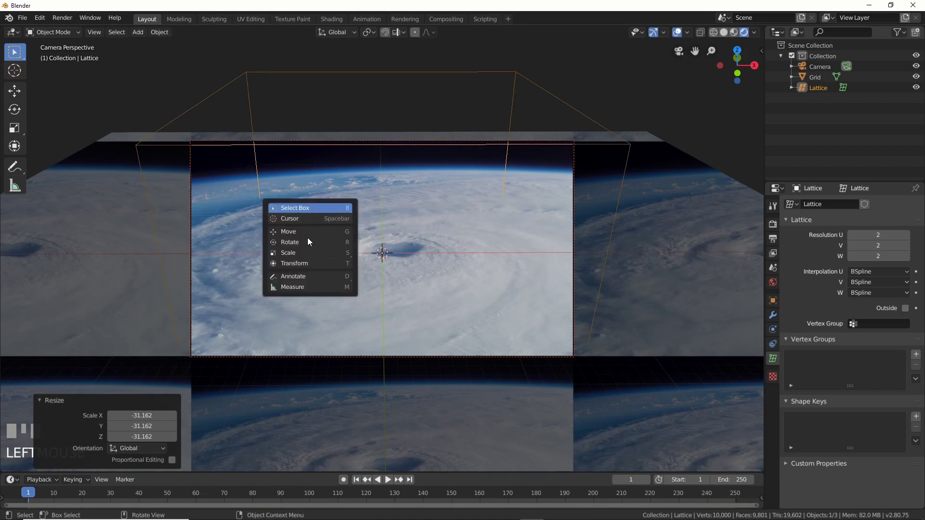
pyautogui.press('shift+space')
pyautogui.moveTo(384, 219); pyautogui.dragTo(402, 260)
pyautogui.press('s')
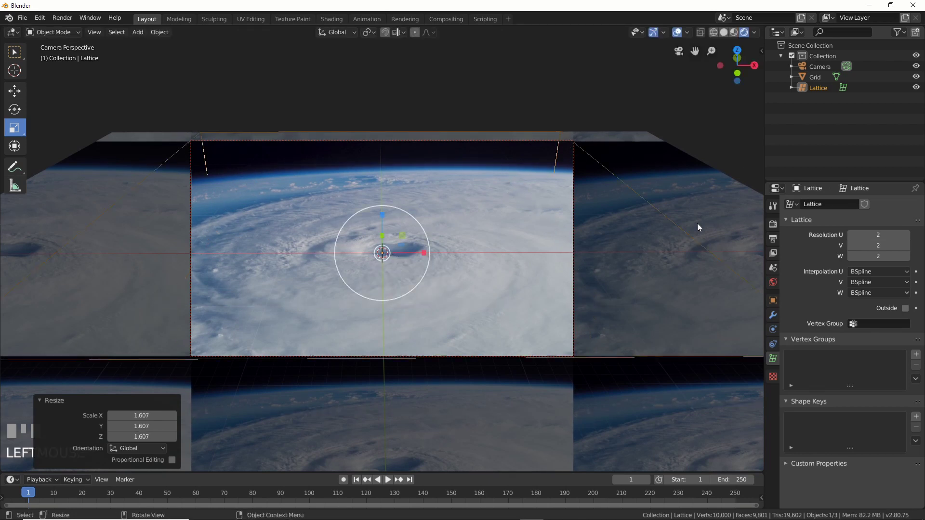
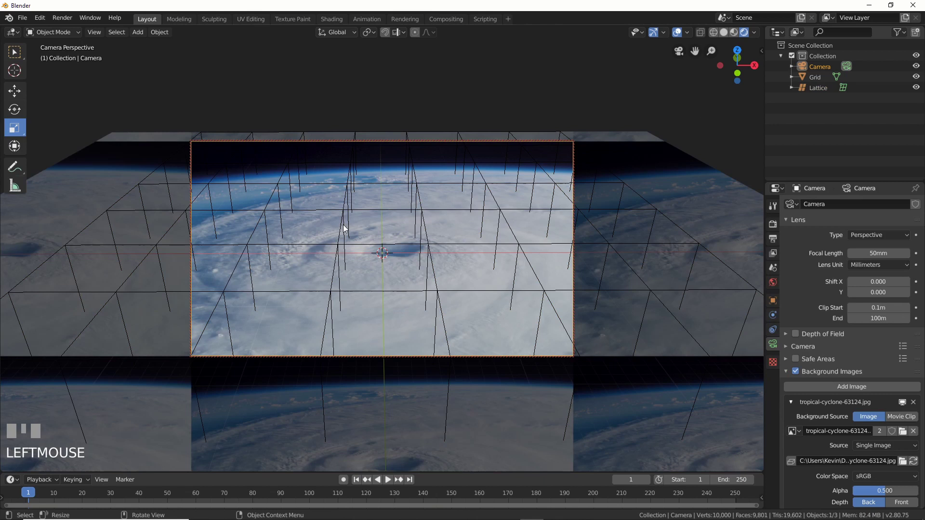
# - Select the lattice points near the cyclone's eye and return to camera view
pyautogui.press('shift+space')
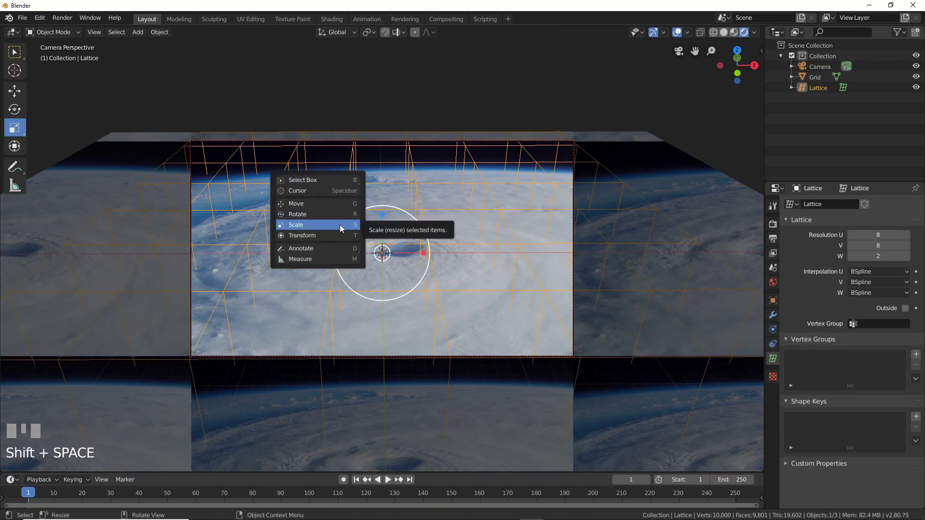
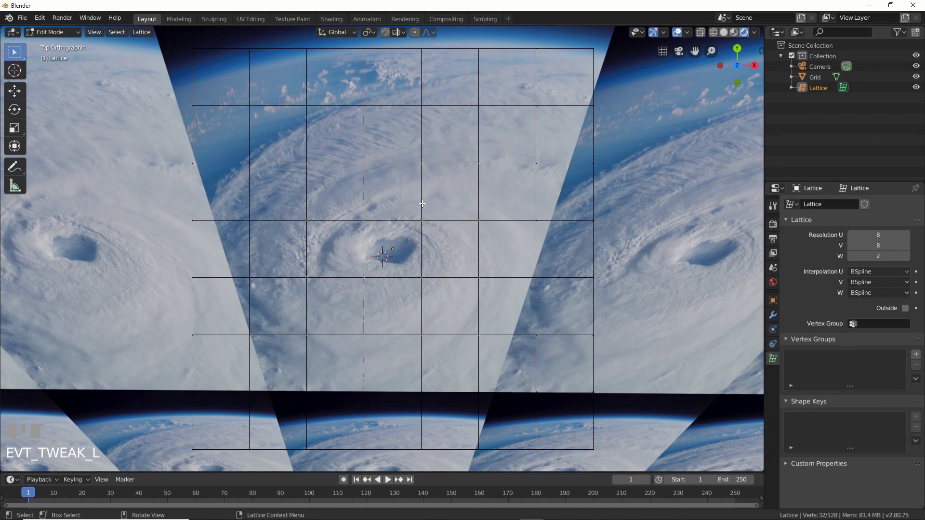
pyautogui.press('KP_0')
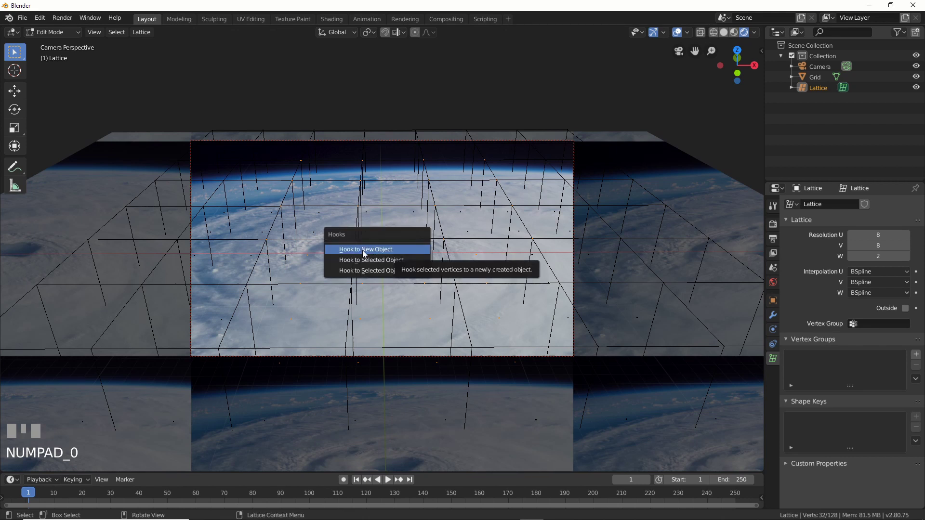
# - Hook the selected points to a new empty, exit Edit Mode and rotate the empty slightly
pyautogui.press('ctrl+h')
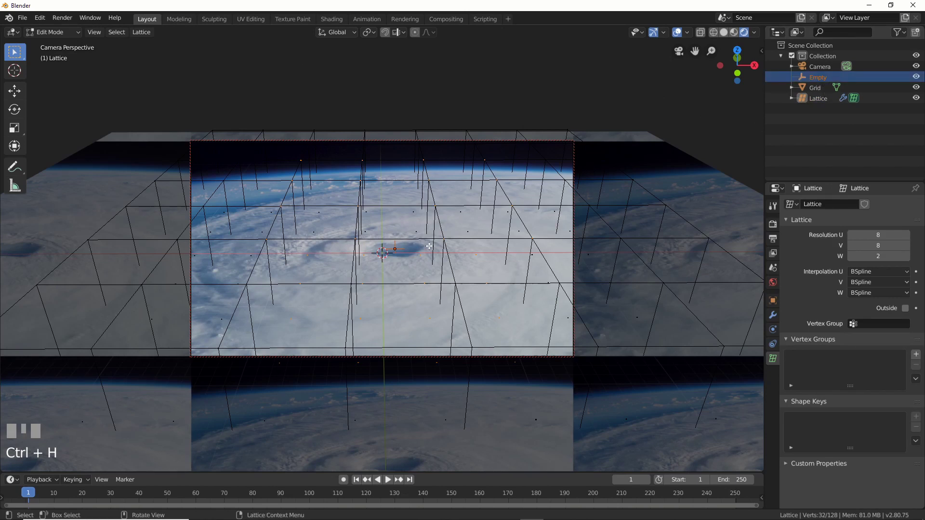
pyautogui.press('Tab')
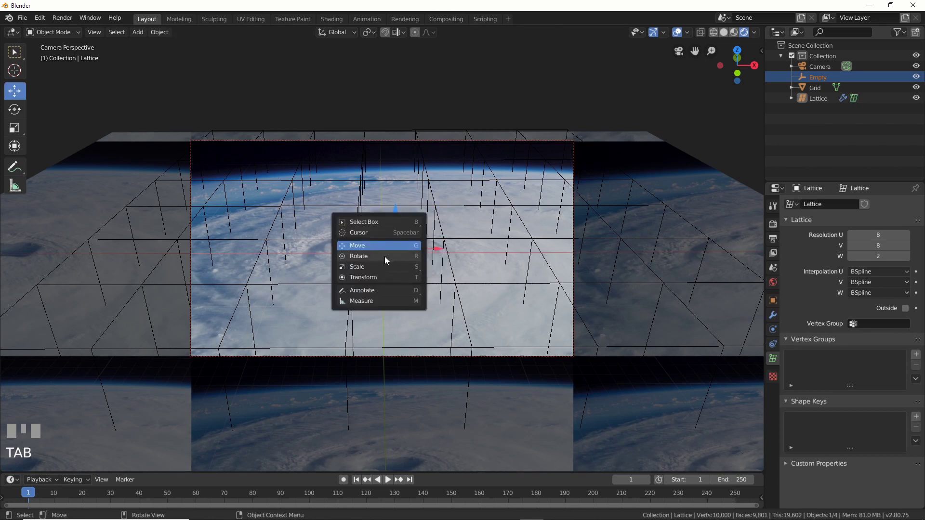
pyautogui.press('shift+space')
pyautogui.moveTo(422, 264); pyautogui.dragTo(443, 162)
# - Undo recent changes and assign the lattice as the Grid's Lattice-modifier deformer
pyautogui.press('ctrl+z')
pyautogui.press('ctrl+z')
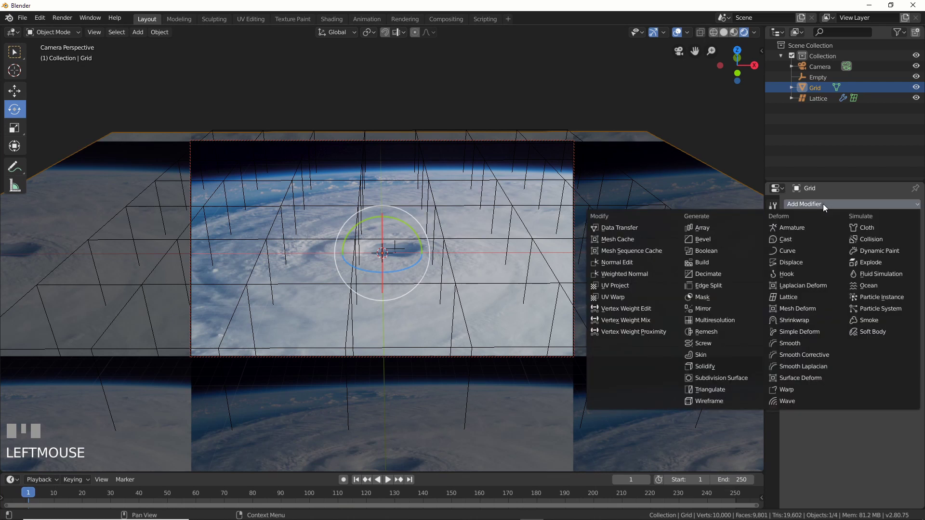
pyautogui.moveTo(812, 265); pyautogui.dragTo(820, 82)
pyautogui.press('ctrl+z')
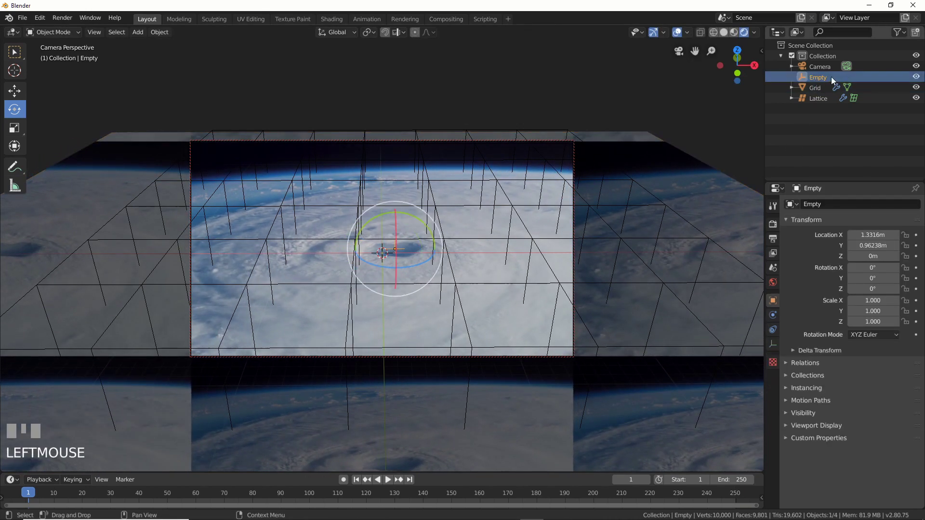
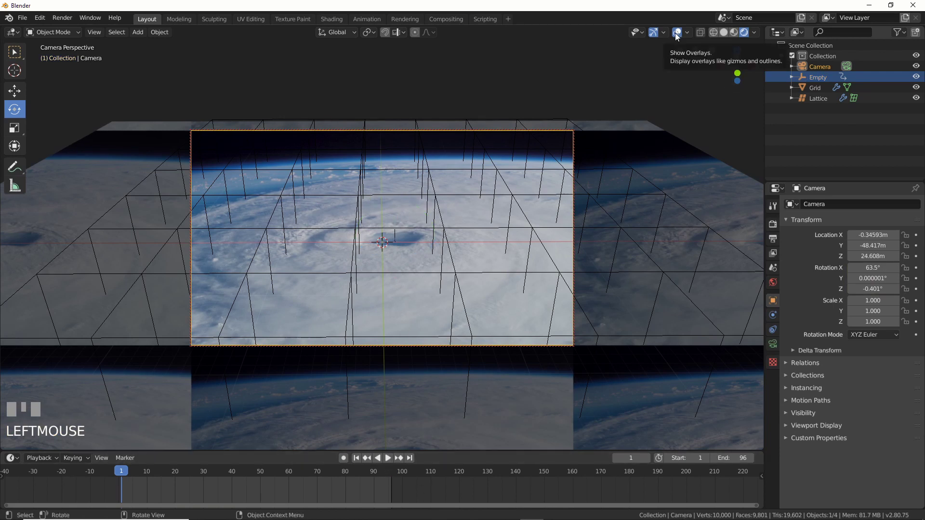
# - Hide viewport overlays, play and scrub the 96-frame cyclone animation, then return to frame 1
pyautogui.click(677, 36)
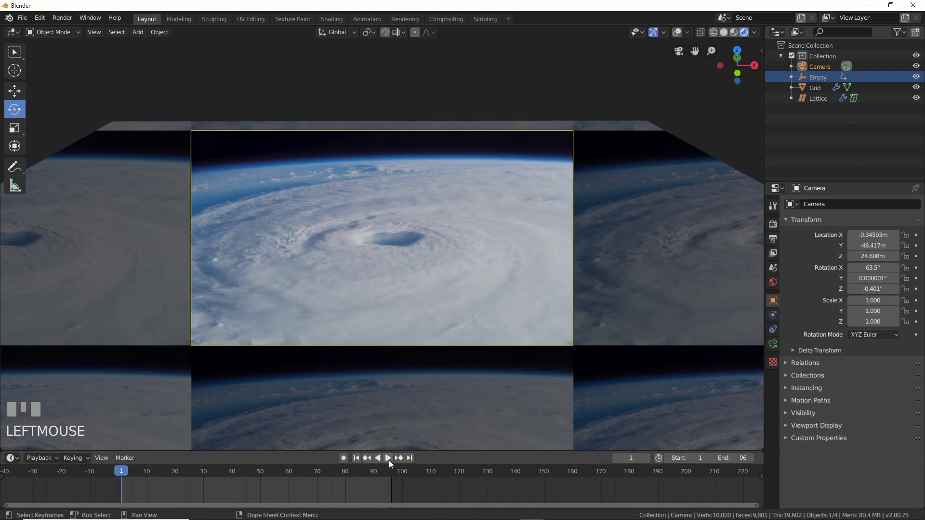
pyautogui.click(392, 463)
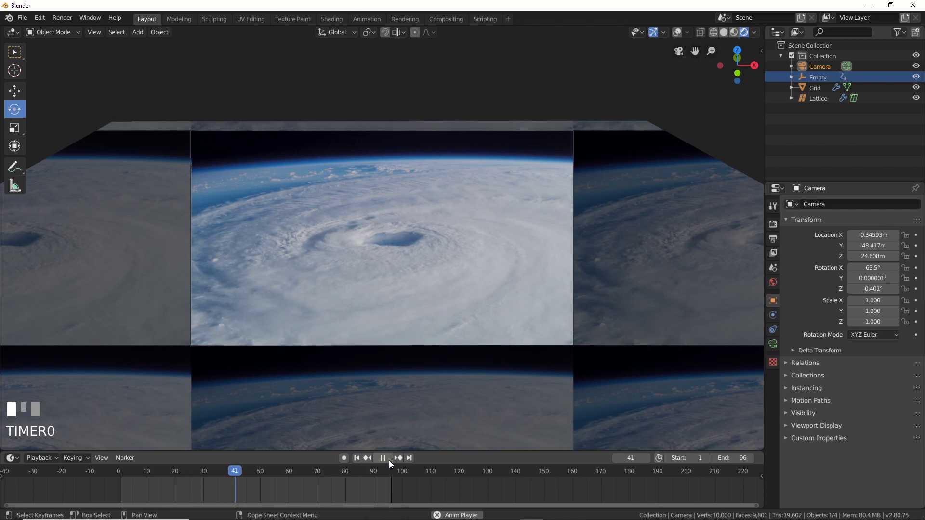
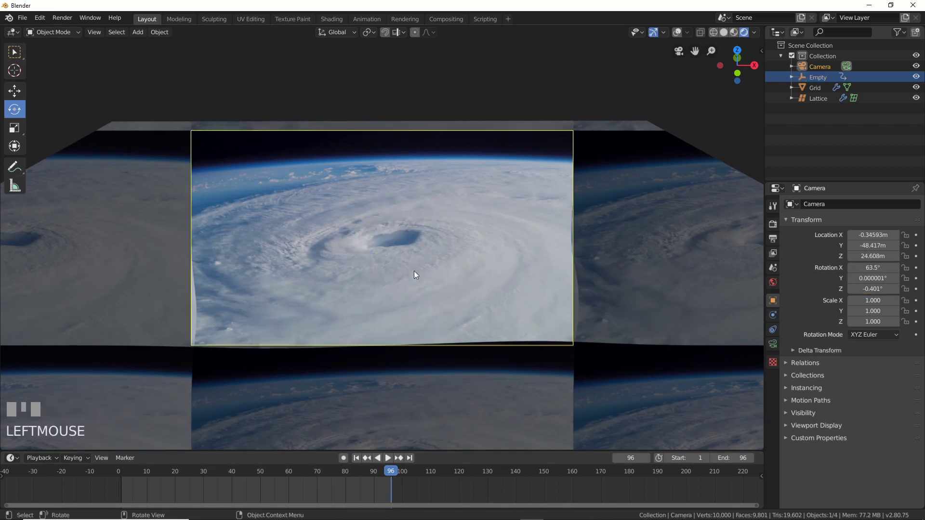
pyautogui.moveTo(355, 464); pyautogui.dragTo(374, 462)
pyautogui.click(392, 460)
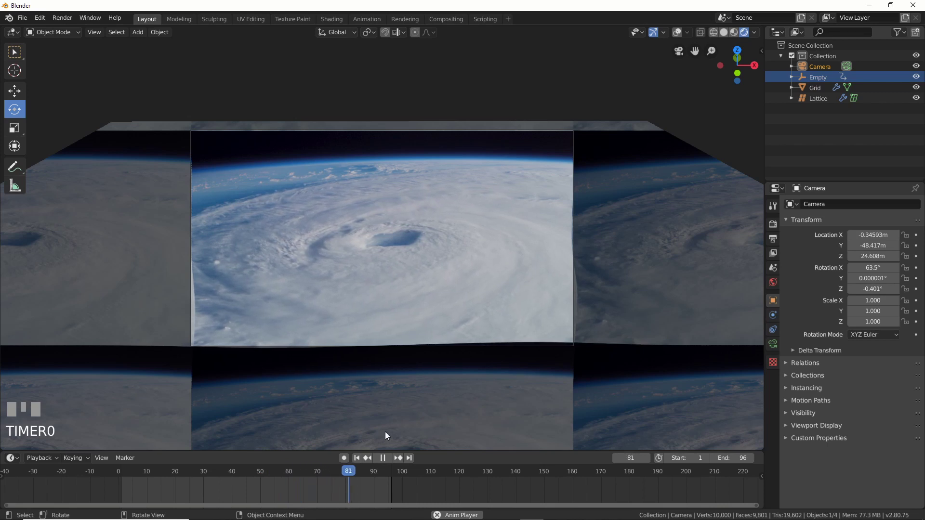
pyautogui.click(387, 460)
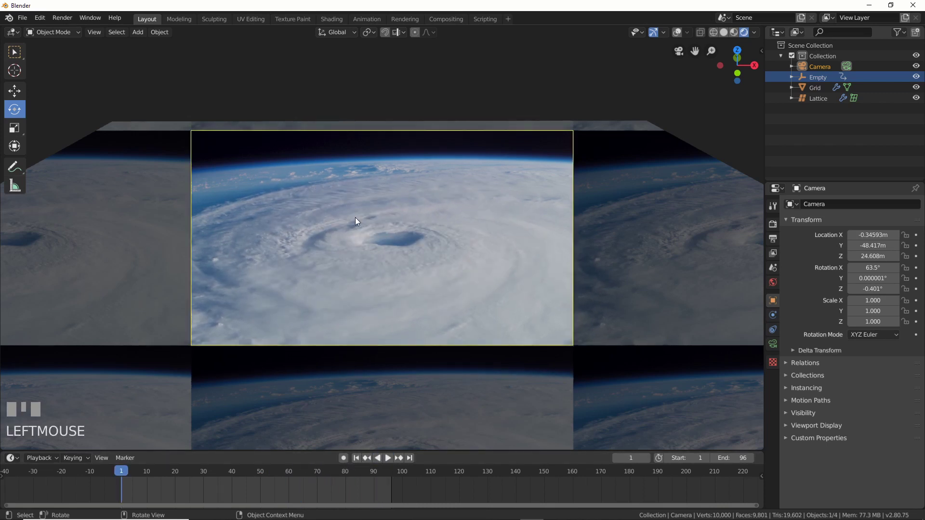
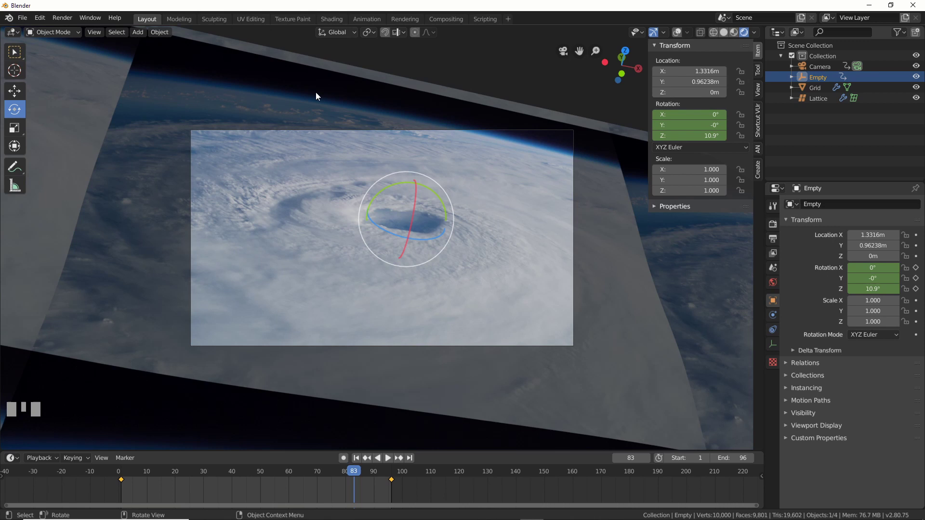
# - Swap the grid's shader to Principled BSDF and add a Bump node for the cyclone image
pyautogui.click(341, 23)
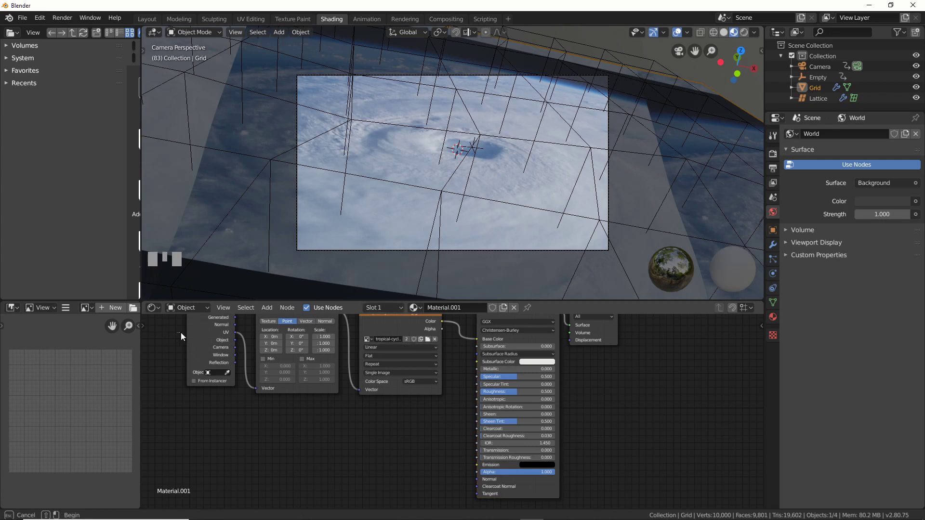
pyautogui.click(192, 353)
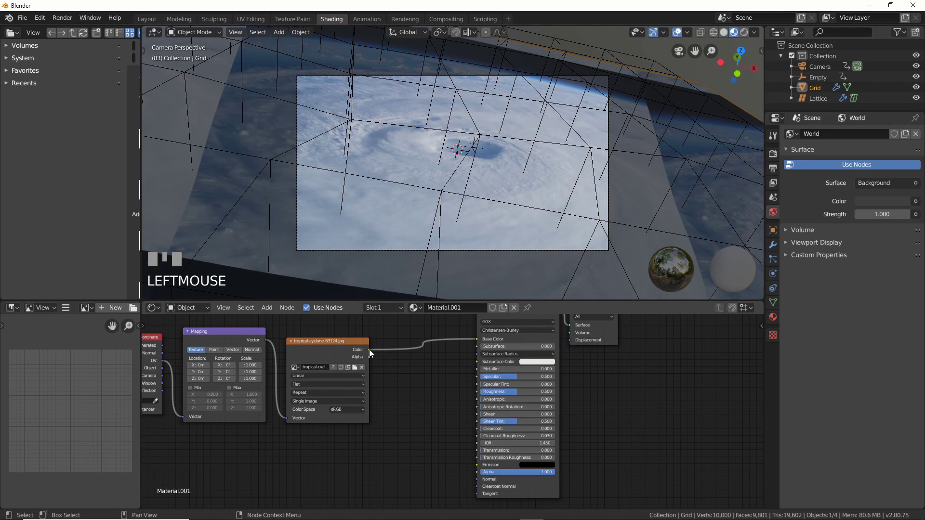
pyautogui.click(431, 456)
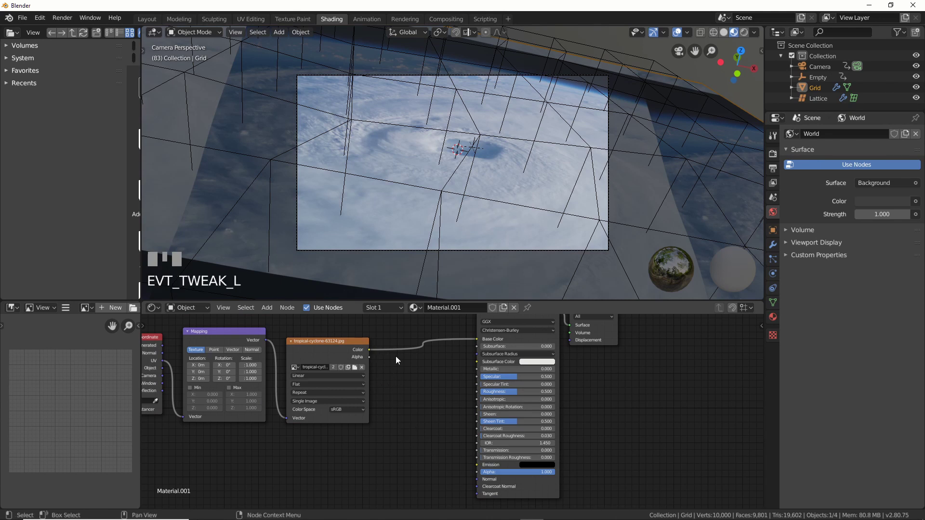
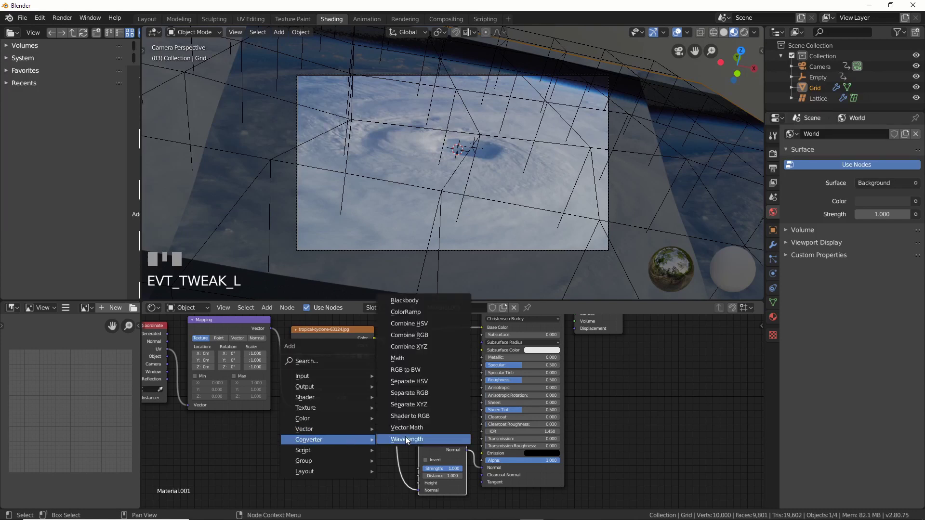
# - Insert an RGB to BW node so the image's greyscale drives Bump Height into the BSDF Normal
pyautogui.press('shift+a')
pyautogui.moveTo(377, 422); pyautogui.dragTo(439, 431)
pyautogui.click(439, 431)
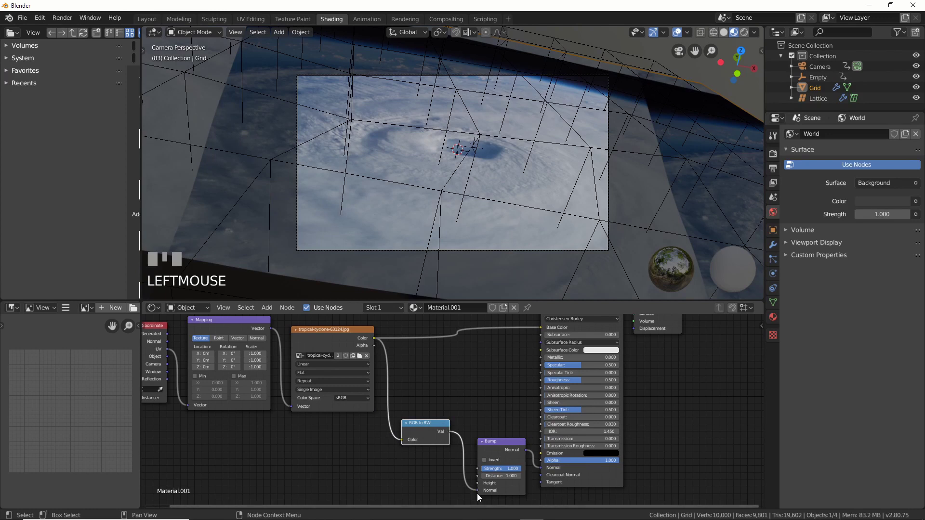
pyautogui.click(482, 494)
# - Add a Sun light above the grid and set the world background colour Value to 0
pyautogui.middleClick(483, 483)
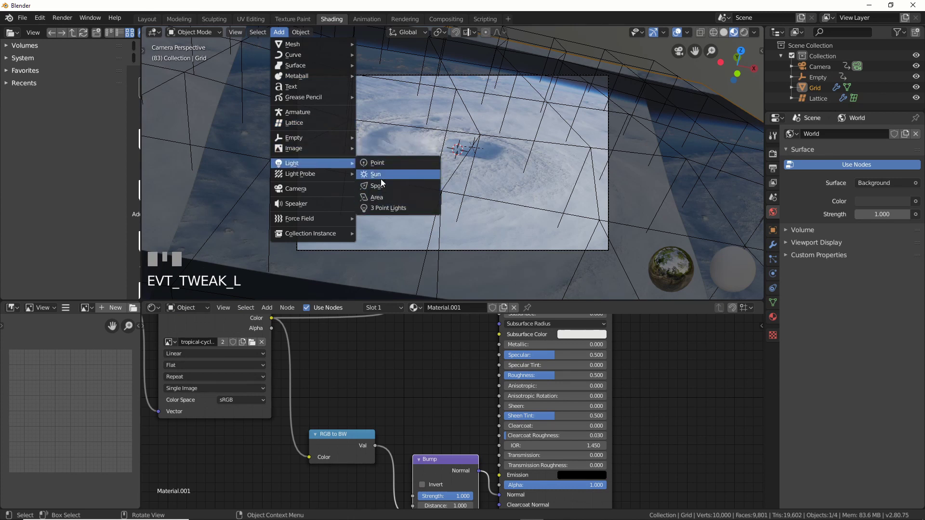
pyautogui.moveTo(384, 183); pyautogui.dragTo(900, 119)
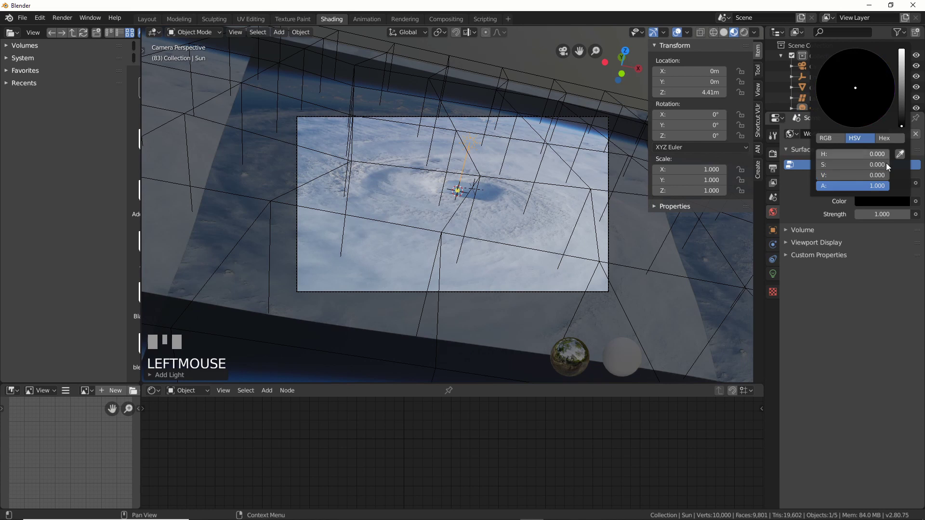